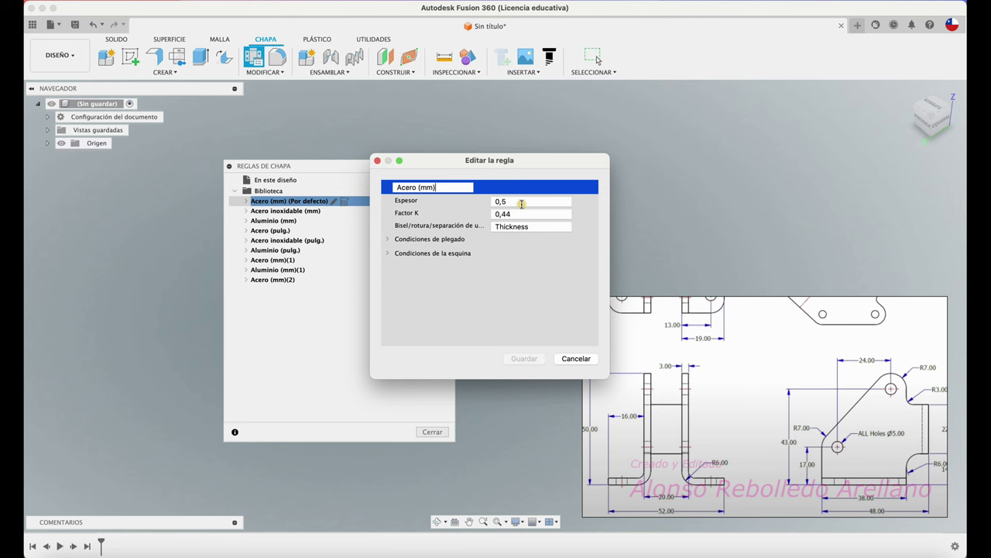
Step: Draw the bottom, left and angled outline lines and dimension the bottom edge to 38 mm
key(3)
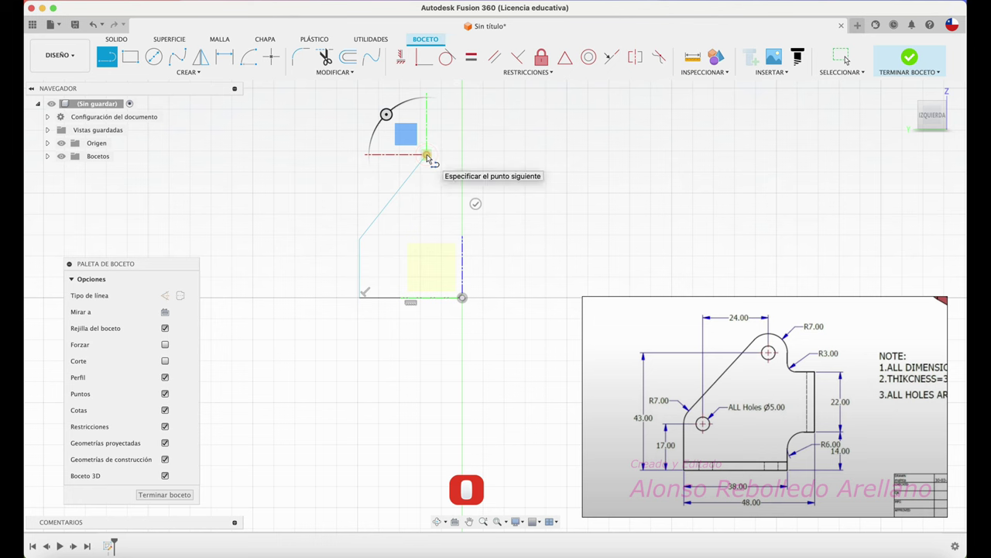
key(↺)
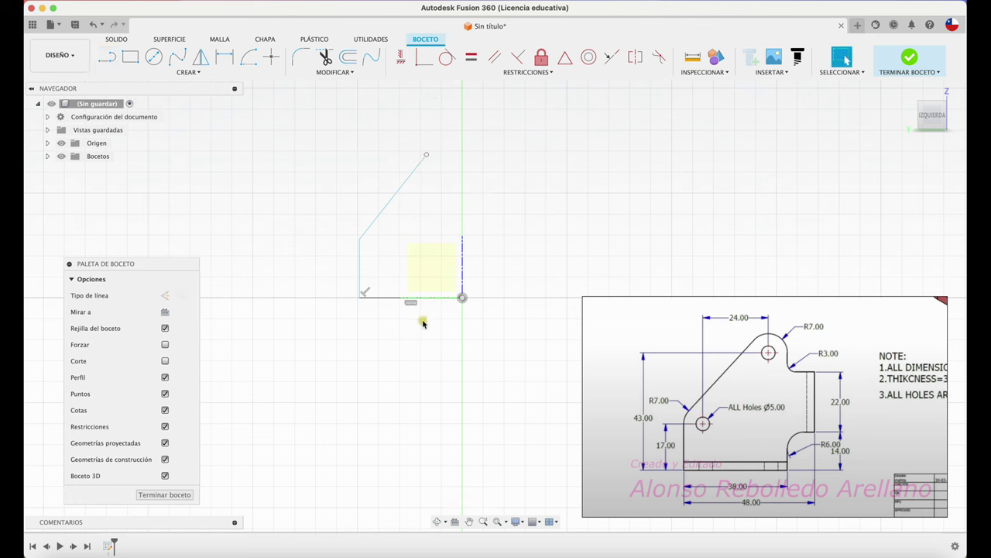
key(d)
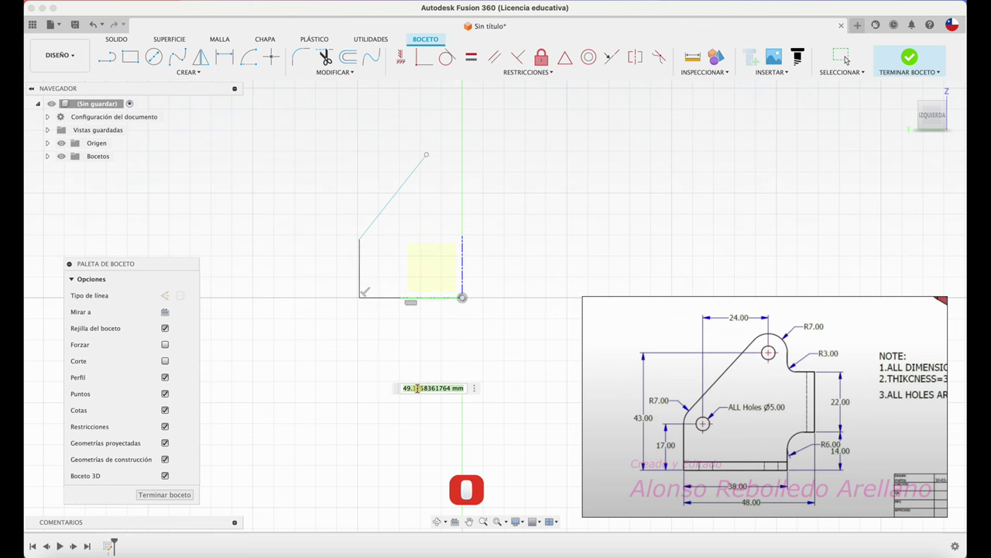
text(38)
key(Return)
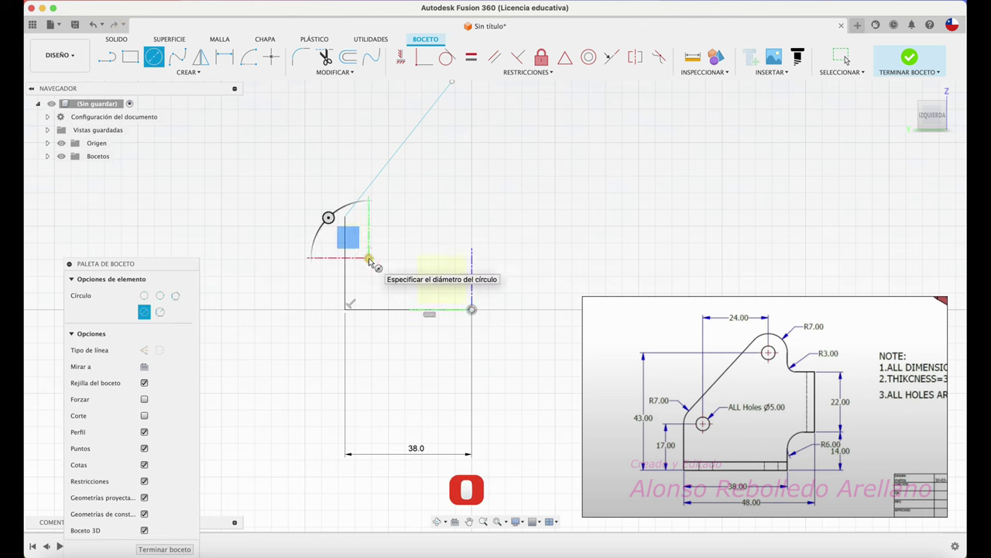
Step: Dimension the lower hole Ø5 and place it 17 mm above the base
key(Escape)
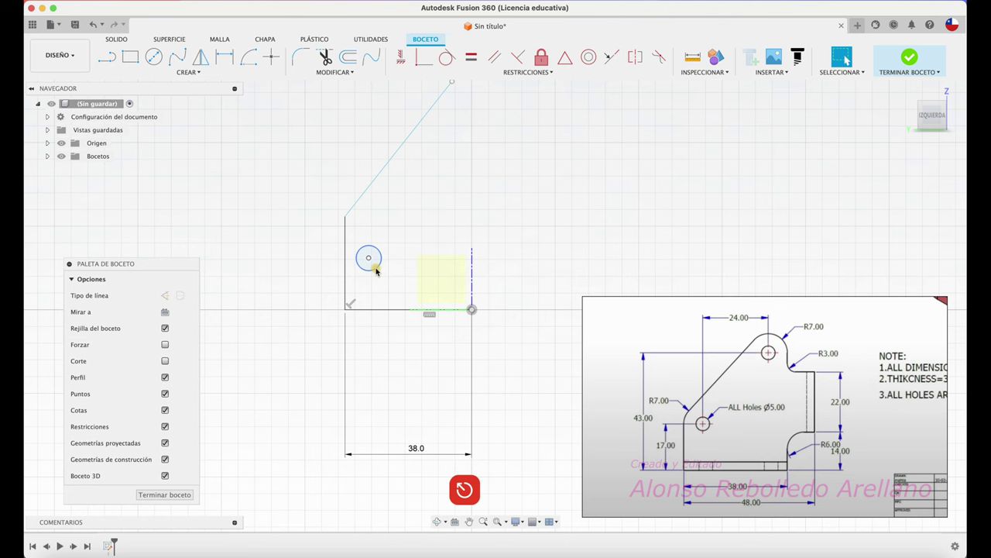
key(d)
click(385, 258)
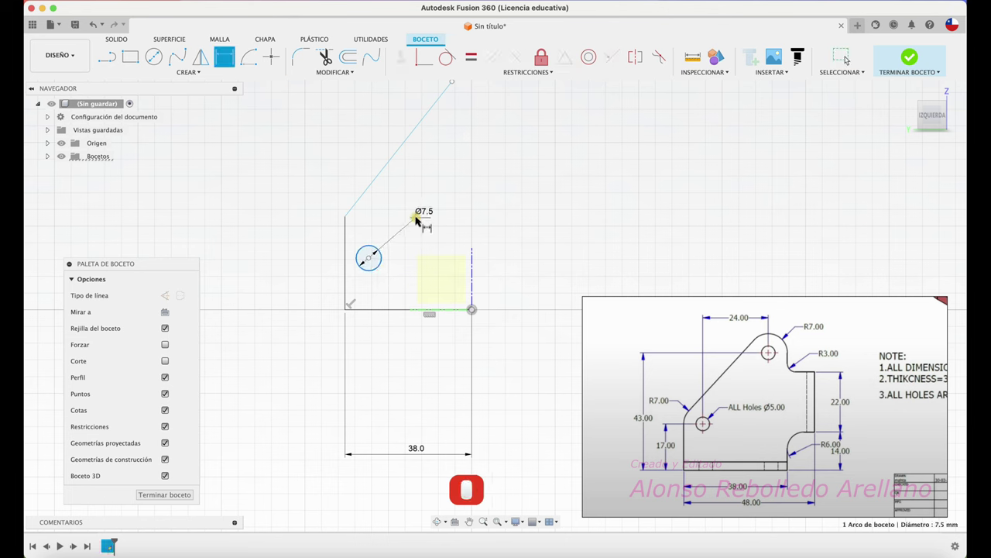
click(422, 220)
key(5)
key(Return)
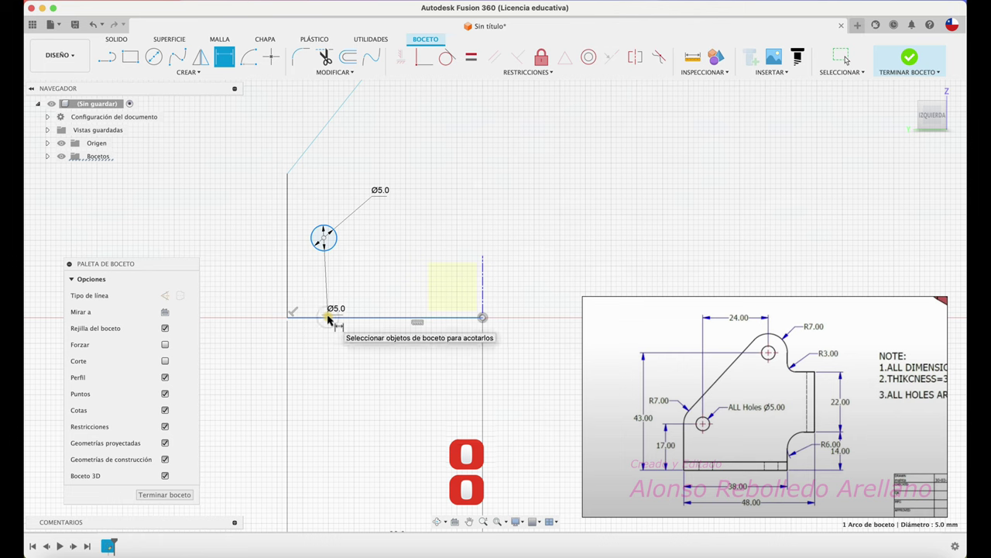
text(17)
key(Return)
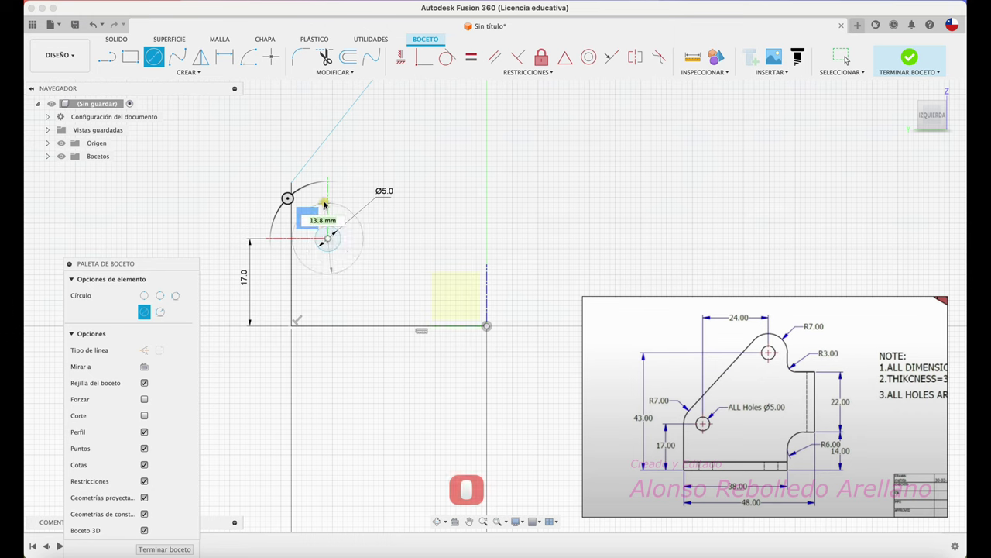
Step: Add a concentric Ø14 circle, rework the left edge and draw the upper hole circle
text(14)
key(Return)
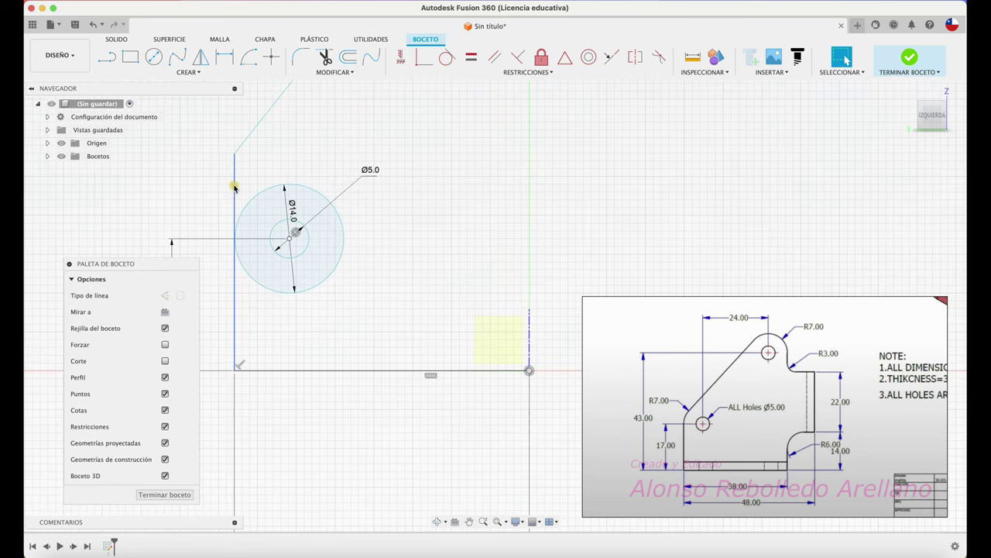
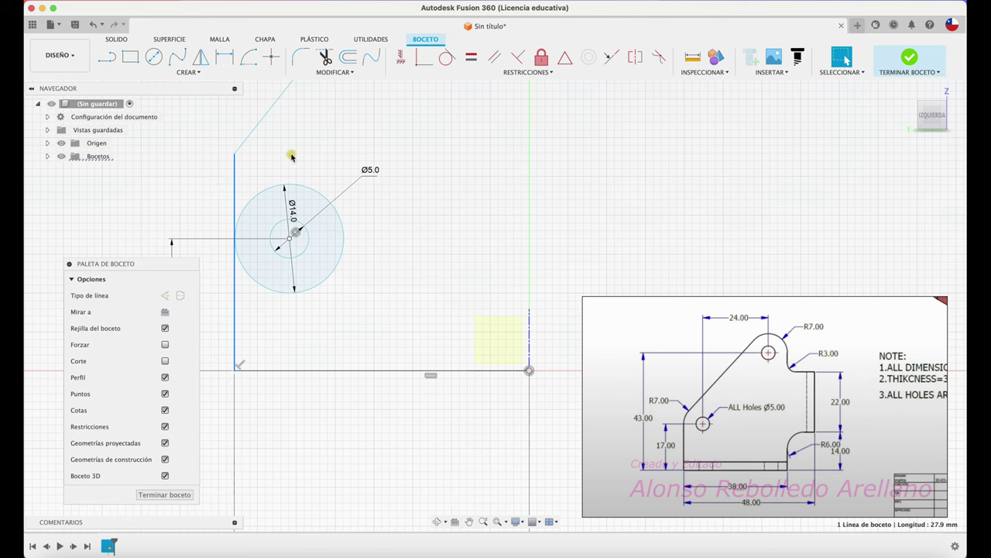
key(t)
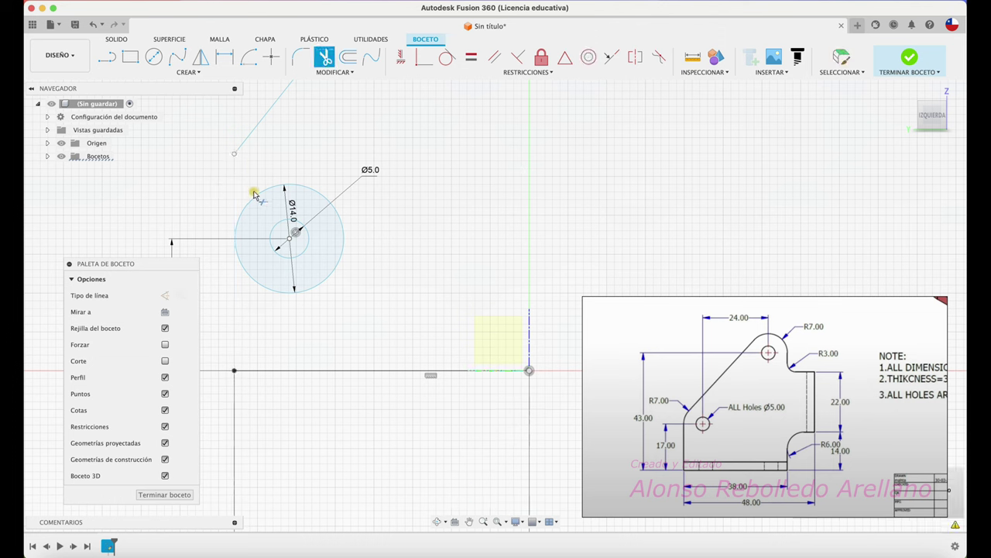
key(l)
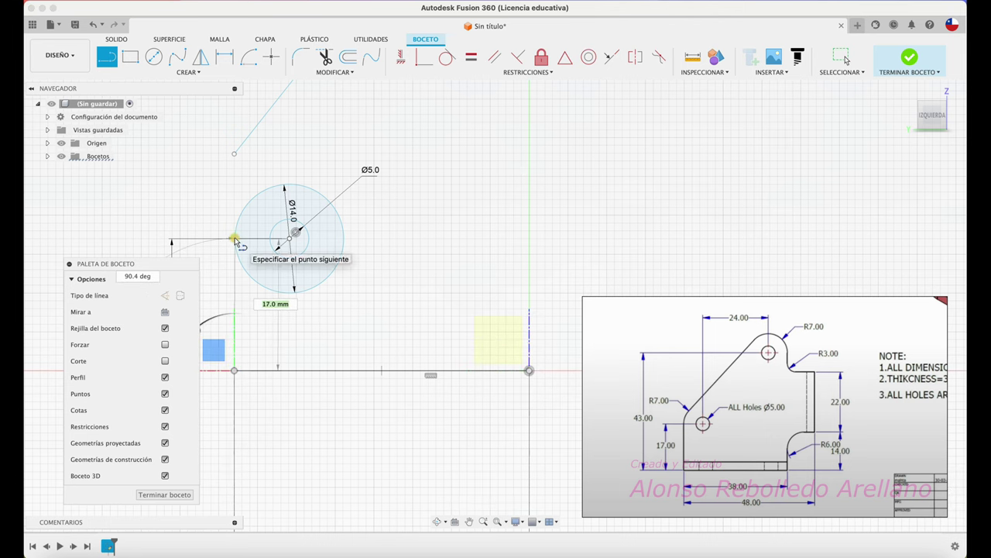
key(Escape)
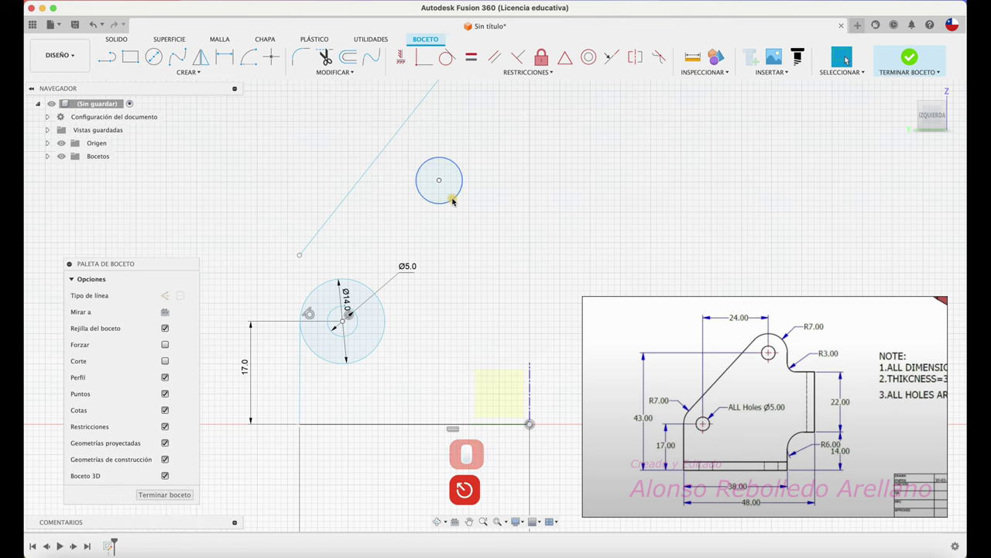
Step: Dimension the upper hole Ø5 and 24 mm across from the lower hole
key(d)
click(468, 186)
click(547, 167)
text(5)
key(Return)
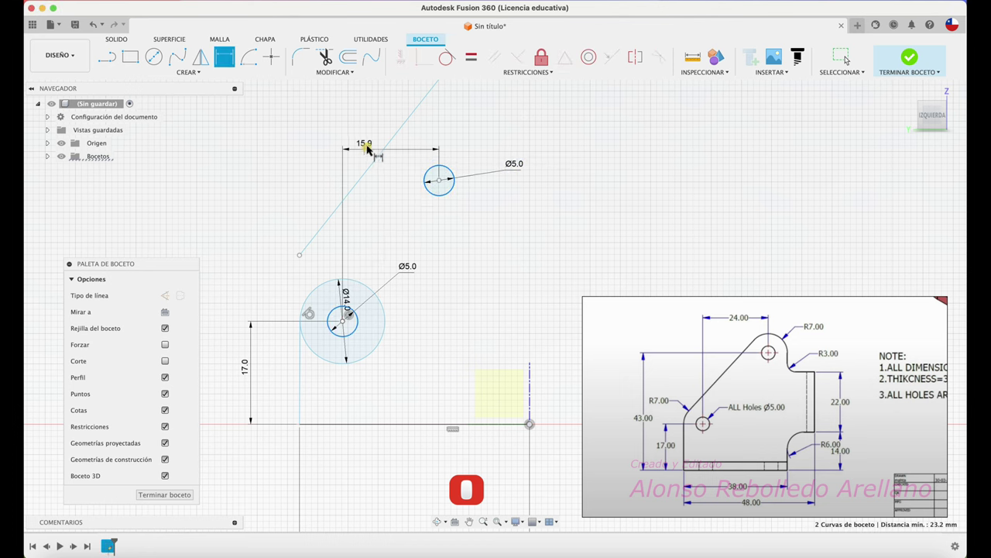
text(24)
key(Return)
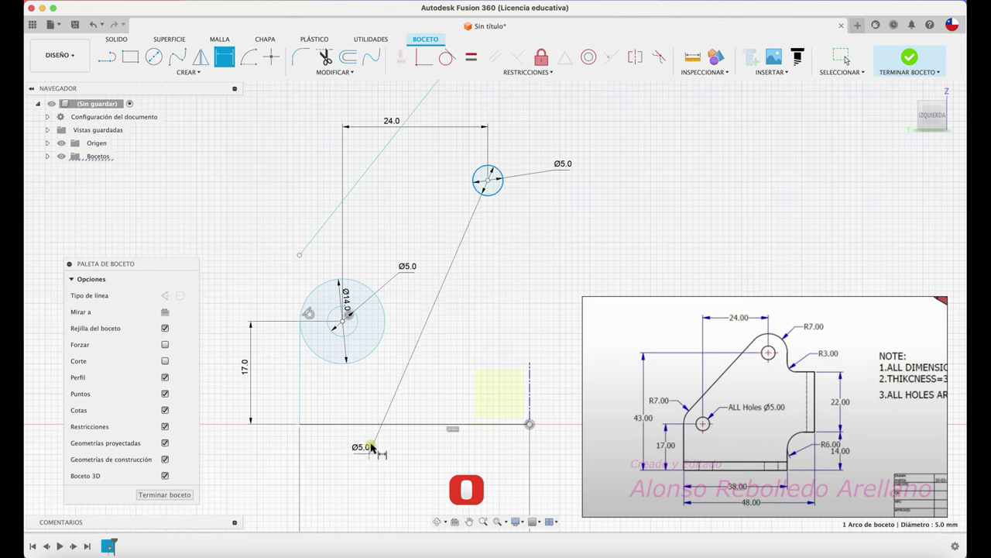
Step: Set the upper hole 43 mm above the lower one and add a concentric Ø14 circle
click(389, 425)
click(224, 318)
text(43)
key(Return)
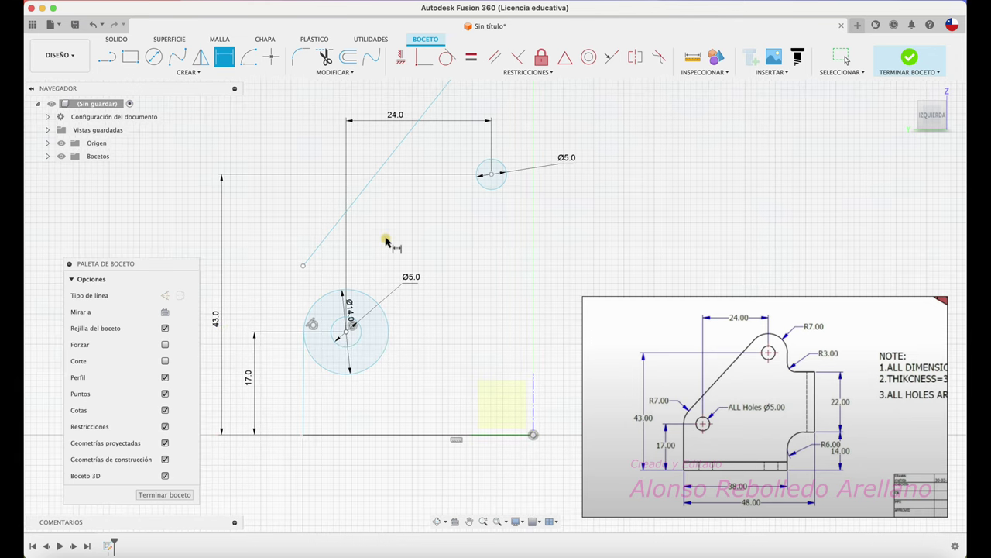
key(⟲)
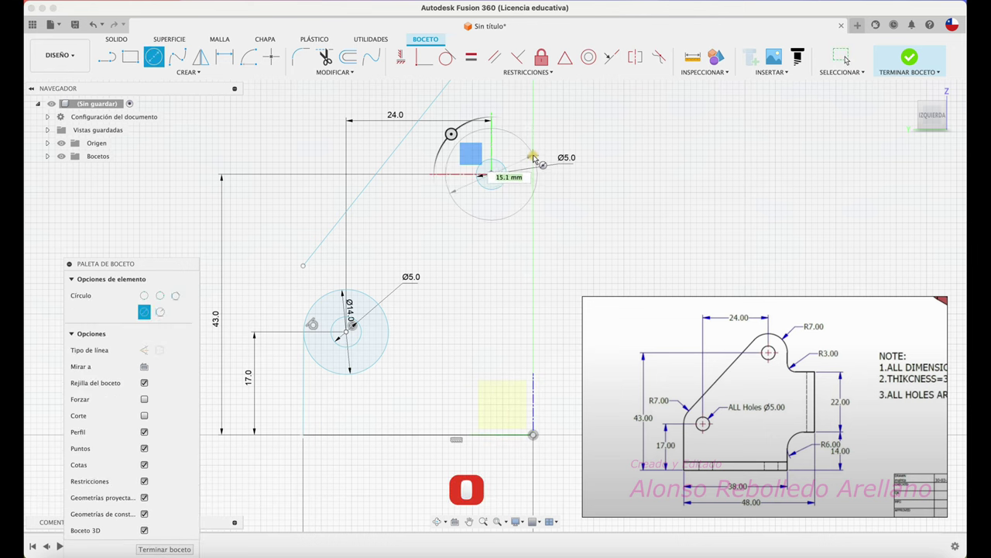
key(1)
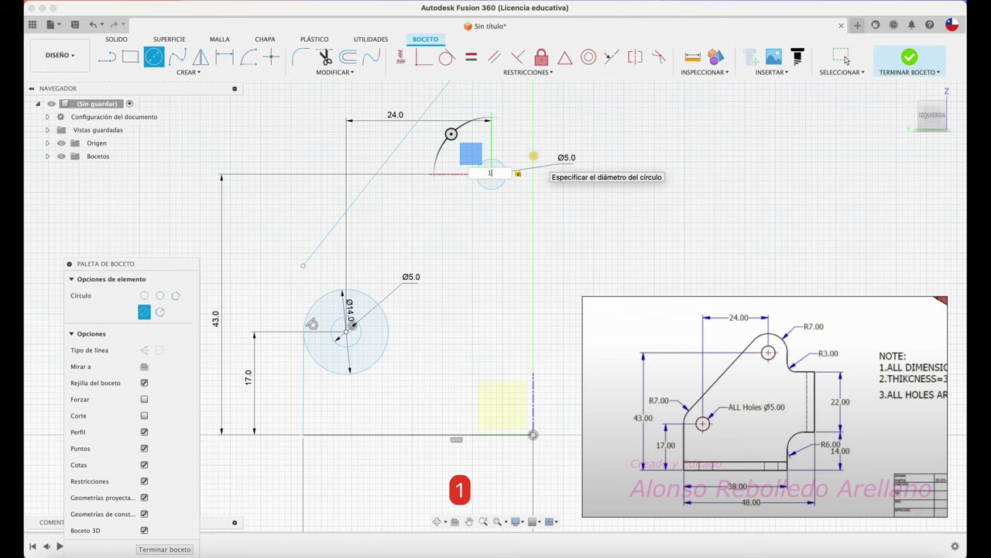
key(4)
Step: Make the angled edge tangent to both Ø14 circles, undoing failed attempts and dragging its end below the lower circle
key(Return)
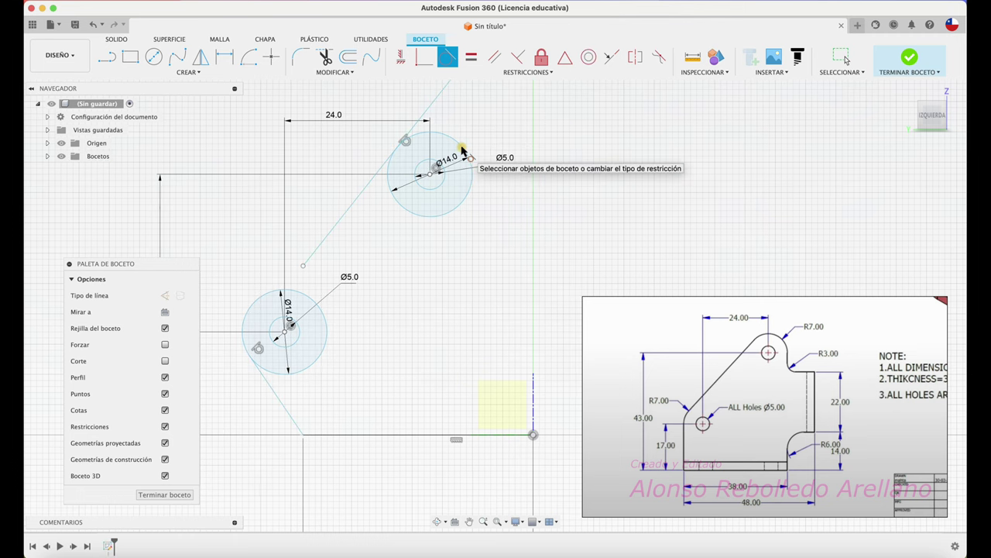
key(super+z)
key(super+z)
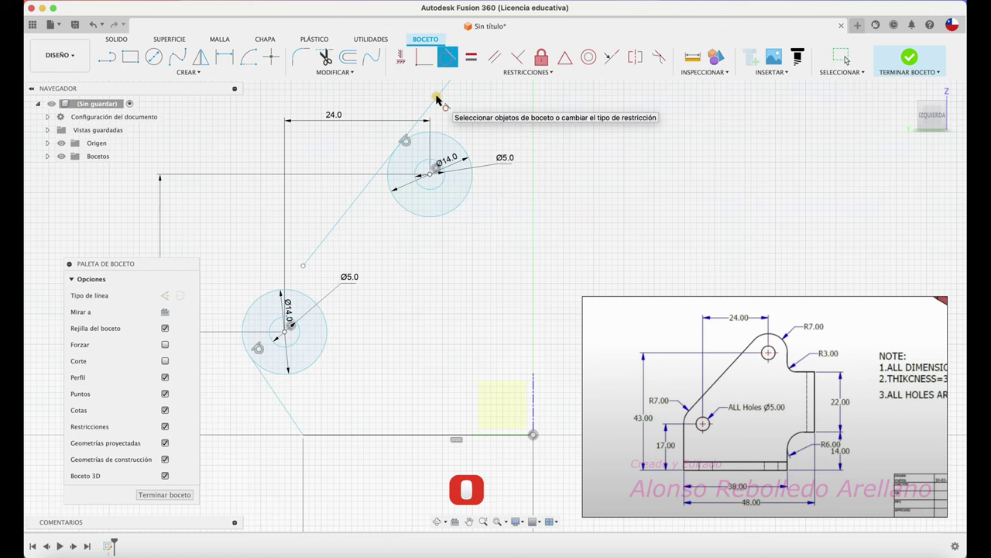
key(super+z)
key(super+z)
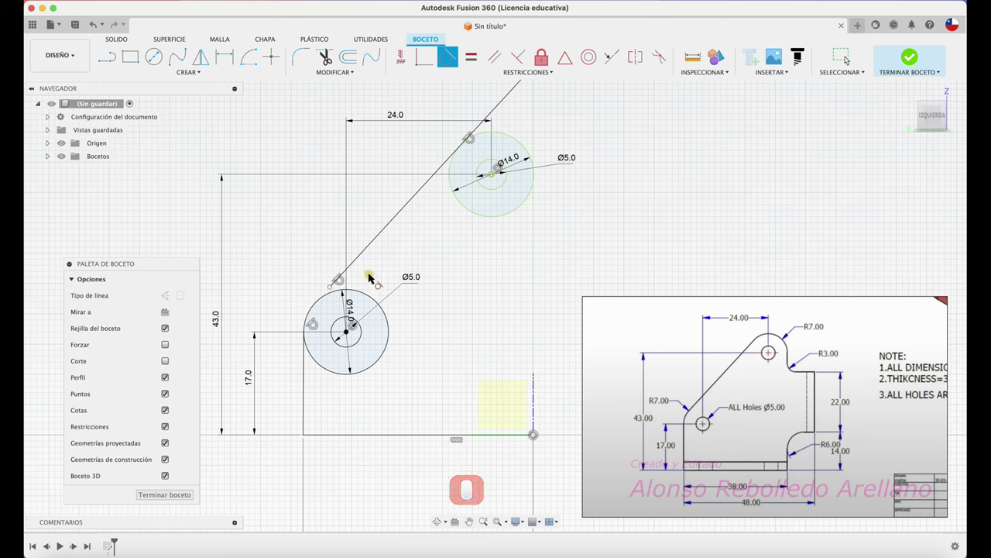
key(↺)
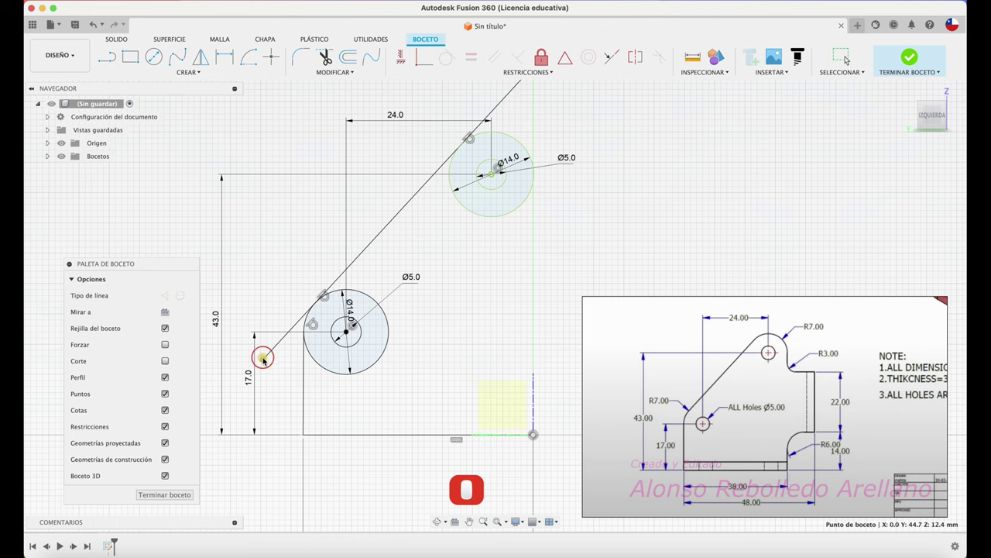
key(Escape)
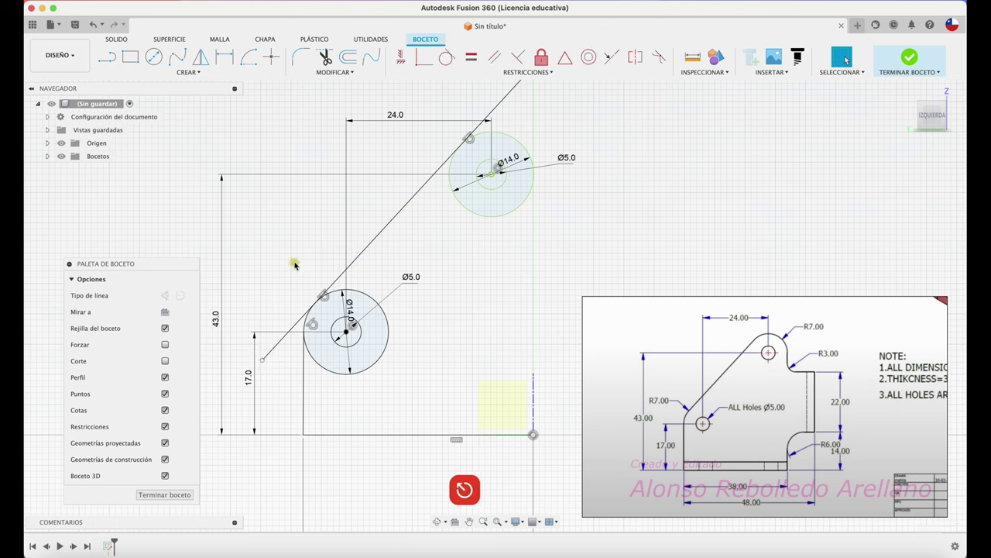
Step: Trim the corner around the lower circle and dimension the bottom edge to 48 mm
key(t)
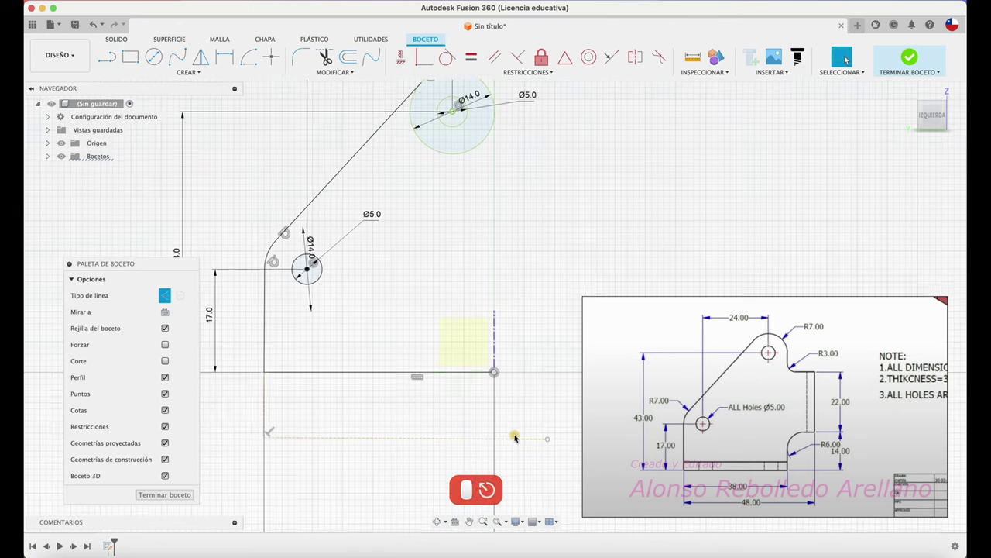
key(d)
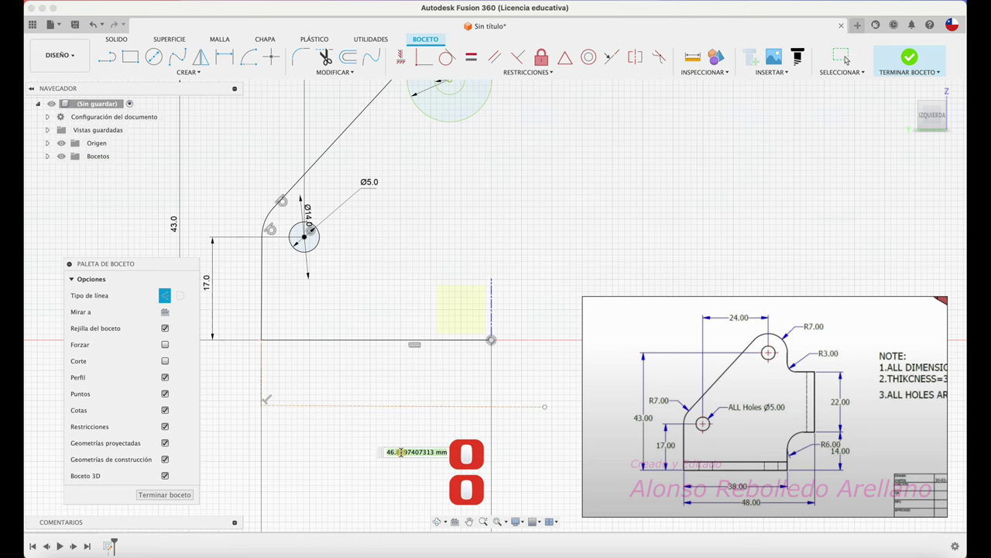
text(48)
key(Return)
text(48)
key(Return)
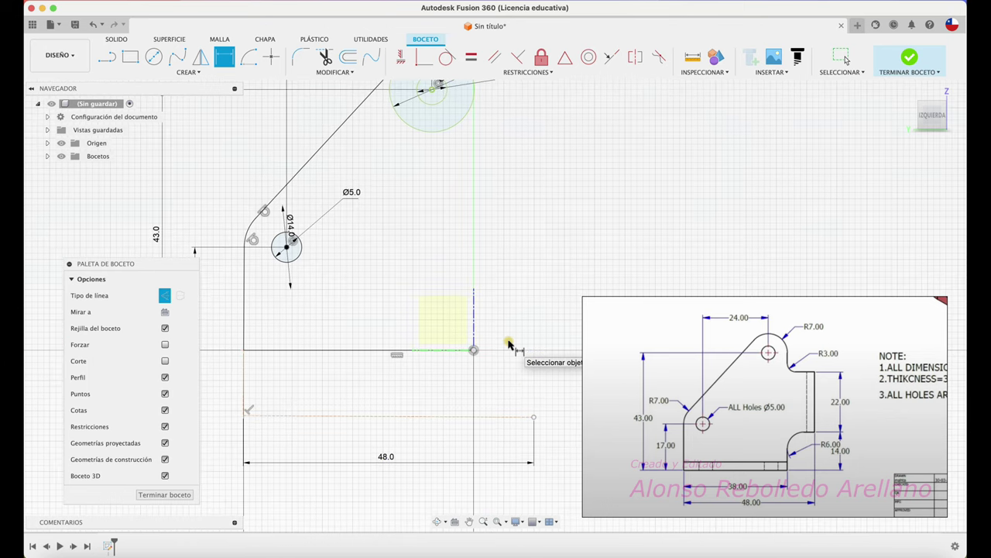
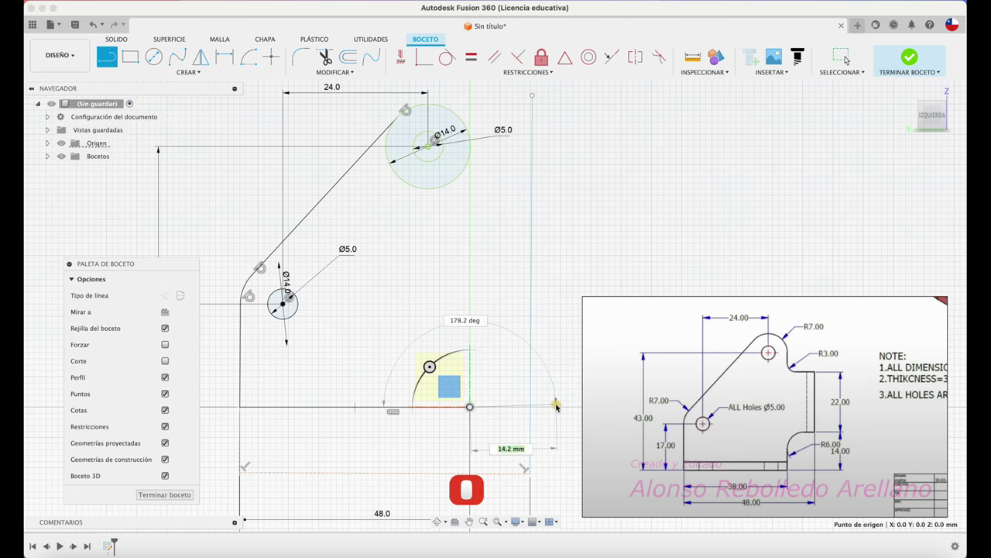
Step: Undo the stray arc, draw the right edge step and dimension it 14 mm above the base
key(super+z)
key(super+z)
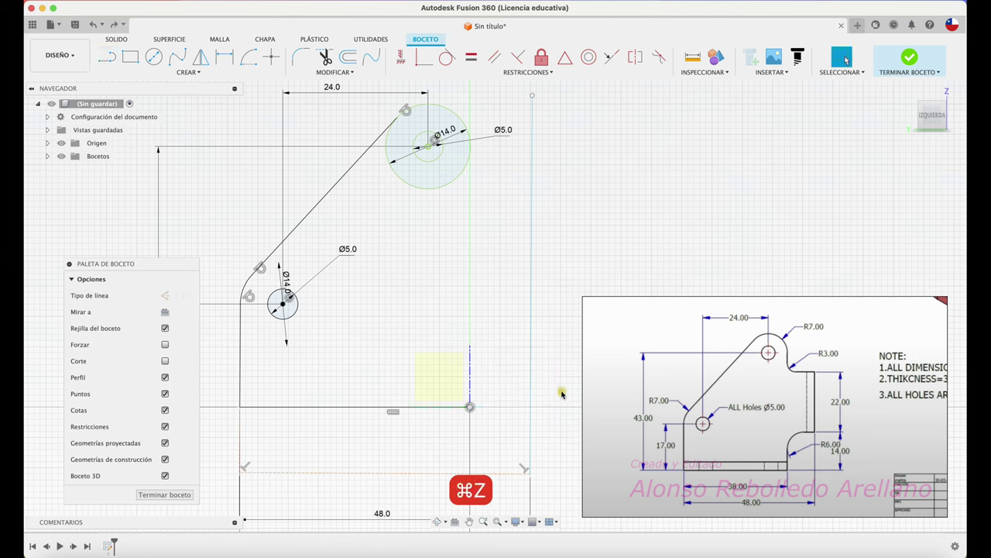
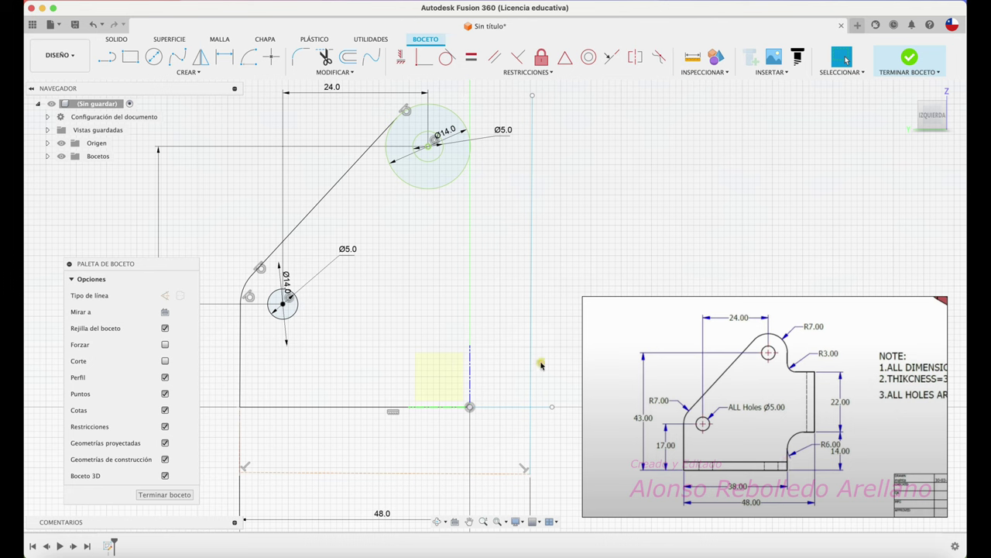
key(l)
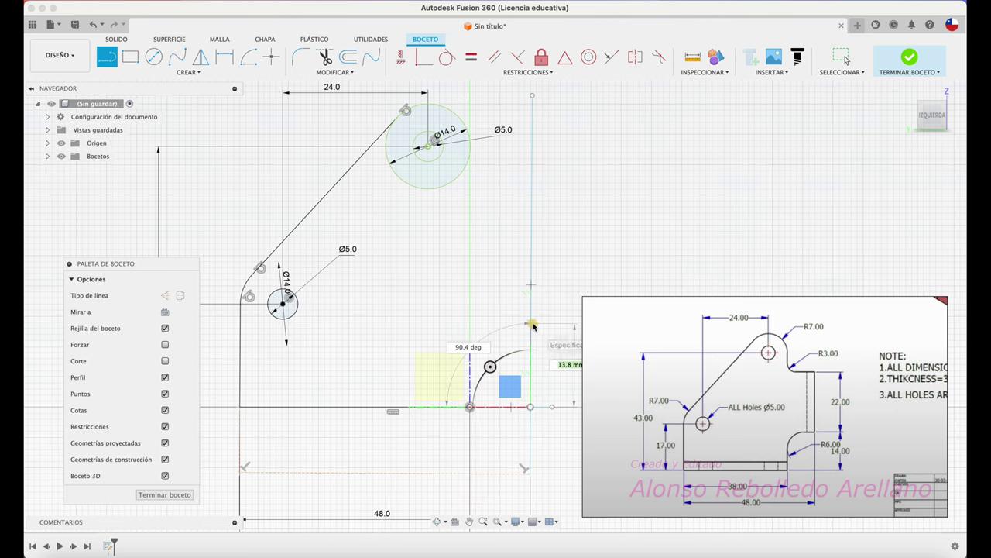
key(Escape)
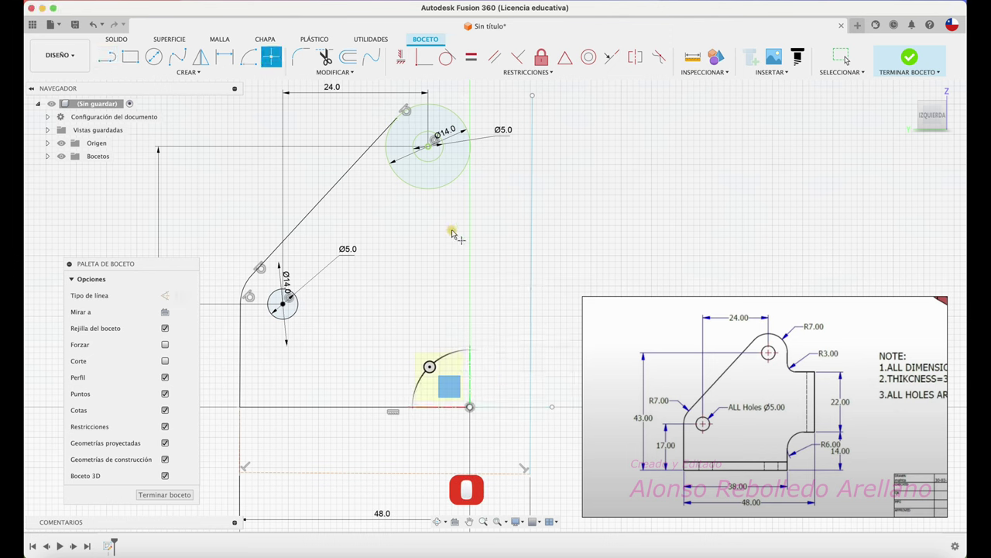
key(Escape)
key(d)
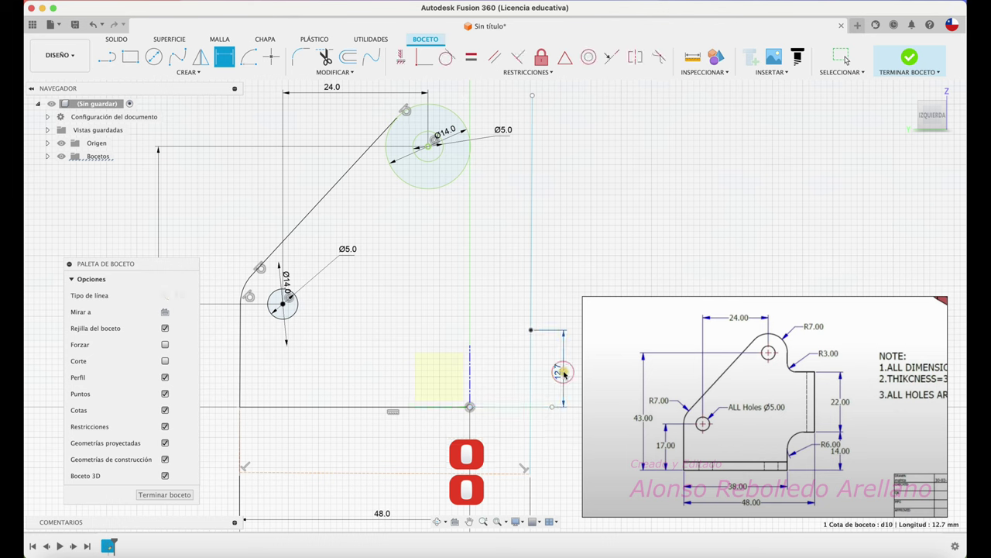
text(14)
key(Return)
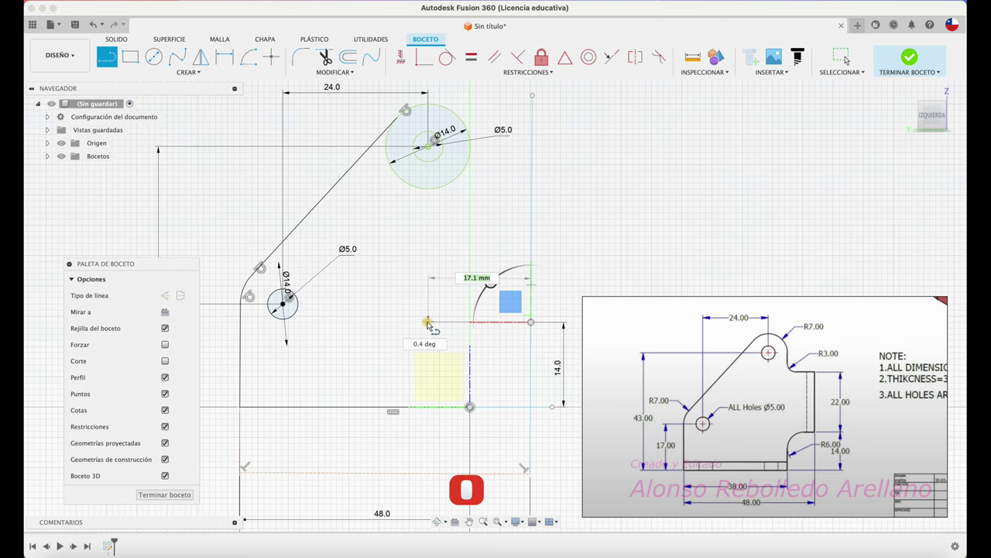
Step: Draw the notch arc on the right side and start rounding its corner
key(⟲)
key(i)
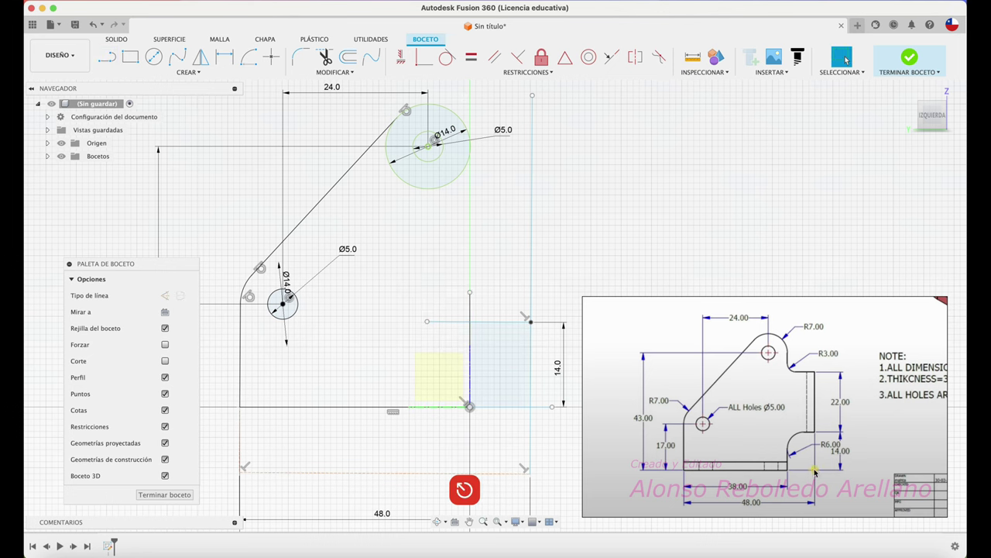
key(t)
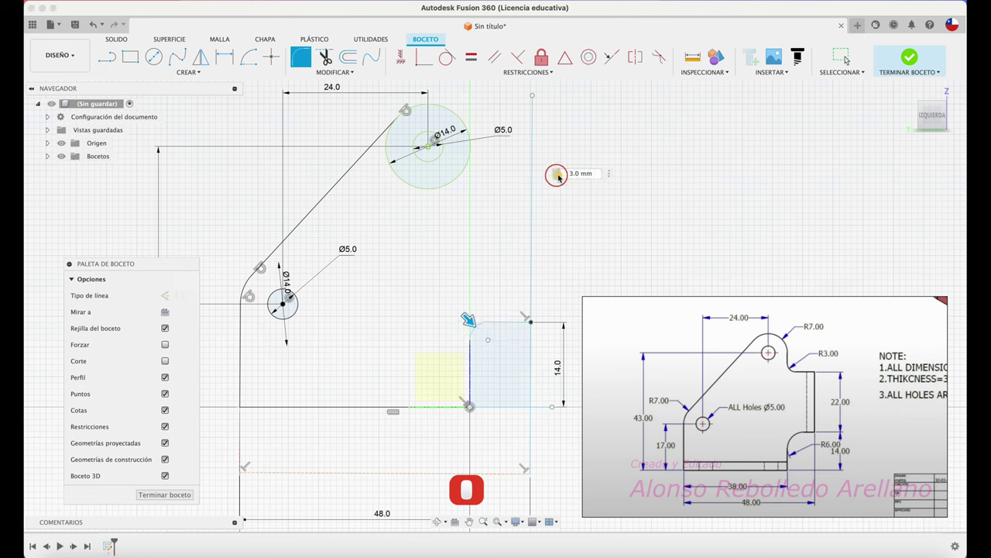
Step: Fillet the notch corner to 6 mm and trim away the two leftover line segments
key(6)
text(6)
key(Return)
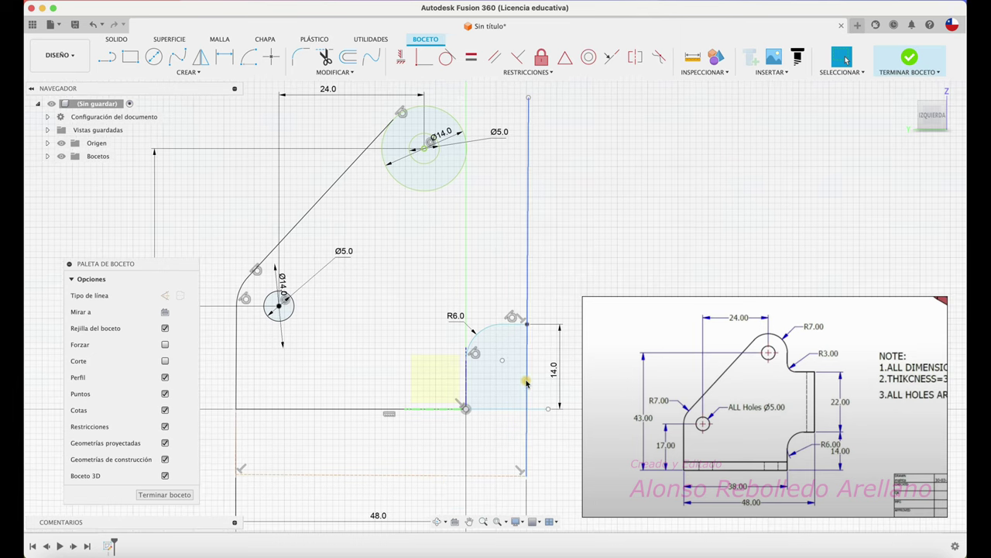
key(t)
click(532, 382)
click(512, 412)
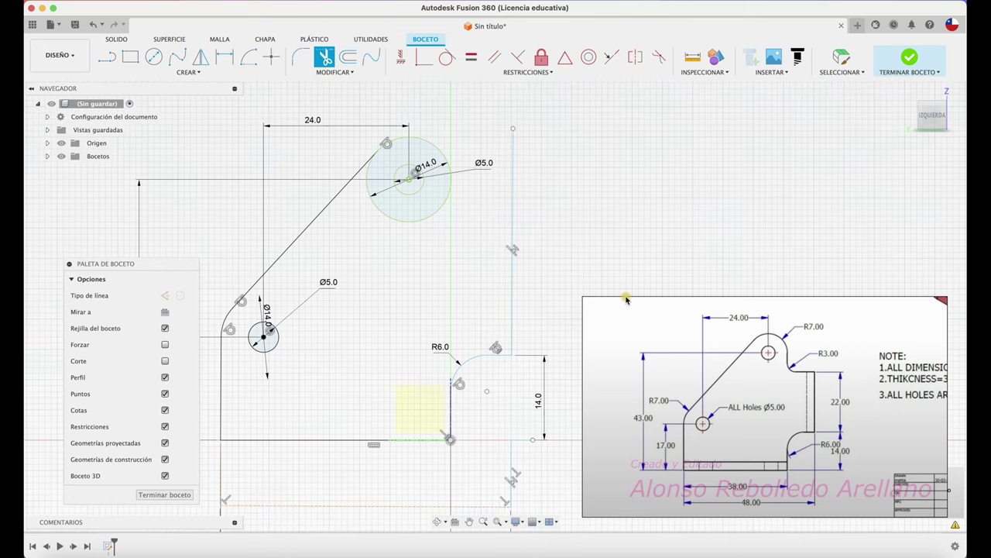
Step: Draw the closing top edge above the notch and dimension the right vertical edge to 22 mm
key(⟲)
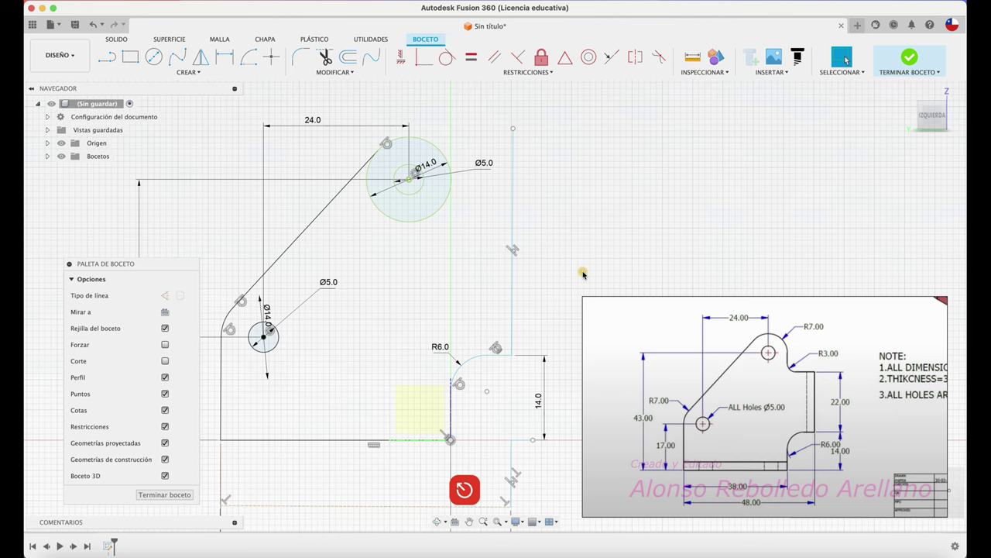
key(d)
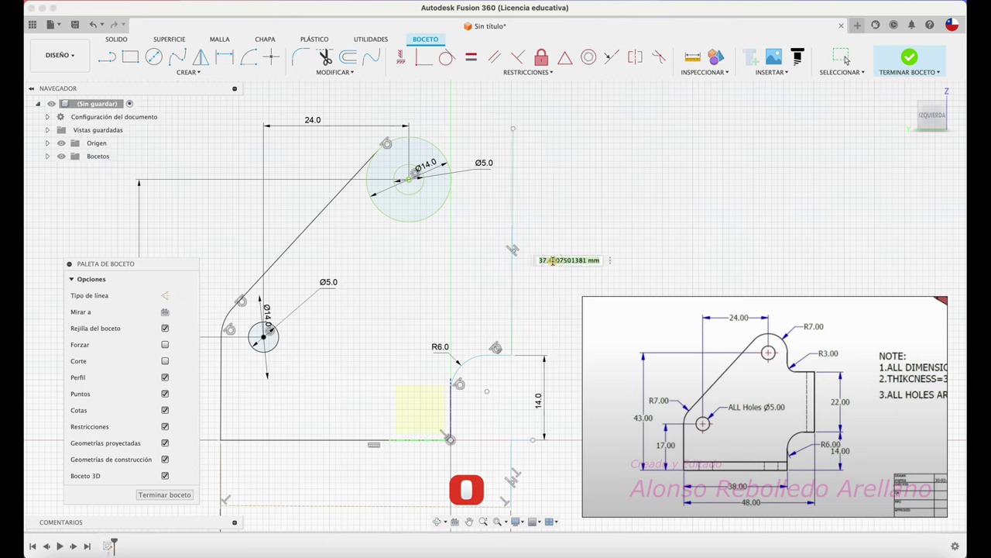
text(22)
key(Return)
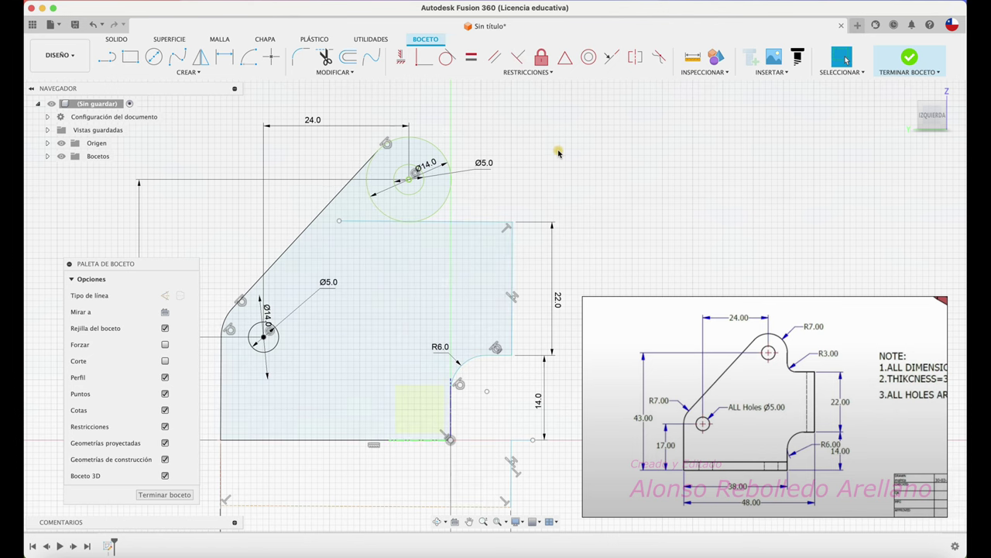
Step: Trim the stray segments below the upper circle and round the inner notch corner with R3
key(d)
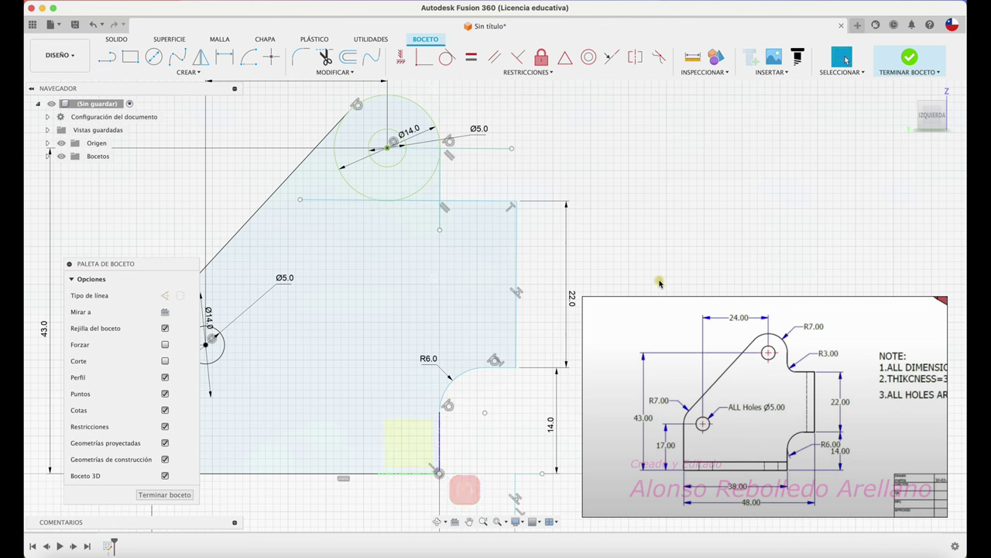
key(0)
key(0)
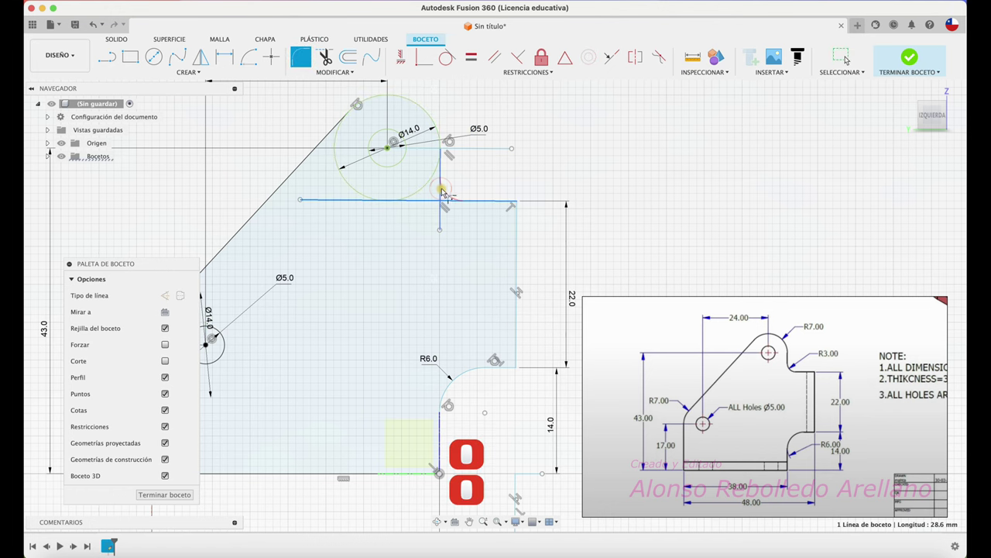
key(Return)
key(t)
key(0)
click(436, 154)
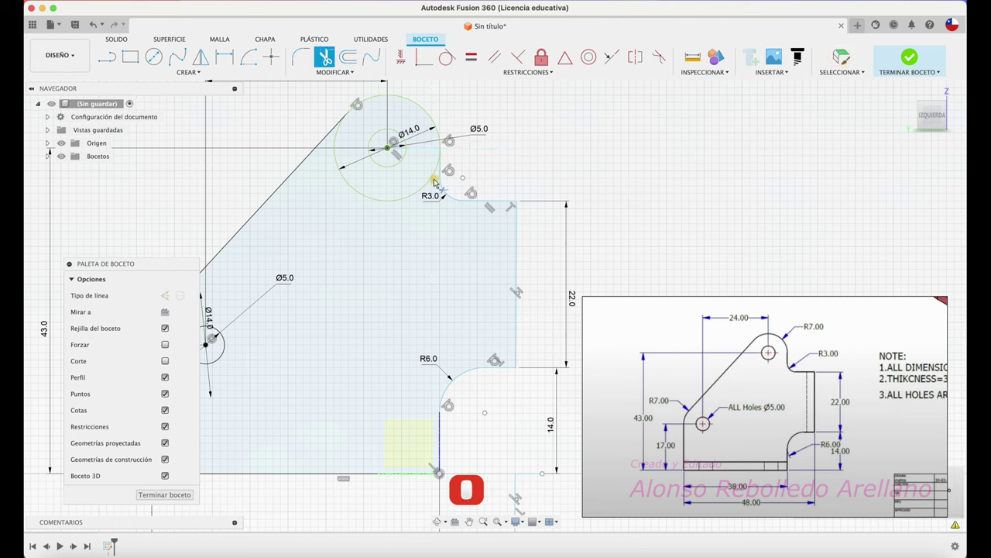
Step: Finish the profile sketch, clear leftover trims and orbit the 3D view in the Sheet Metal workspace
click(436, 182)
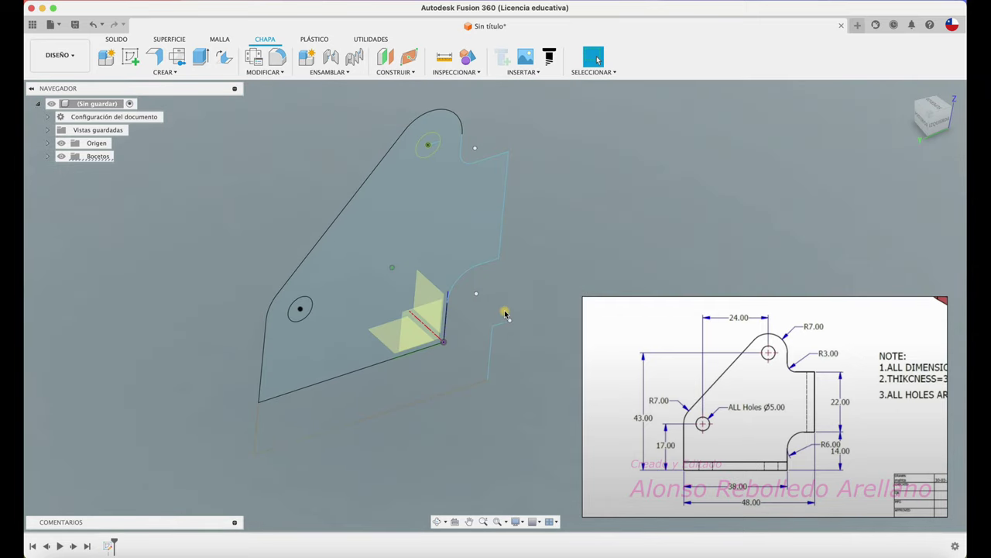
key(BackSpace)
key(BackSpace)
key(BackSpace)
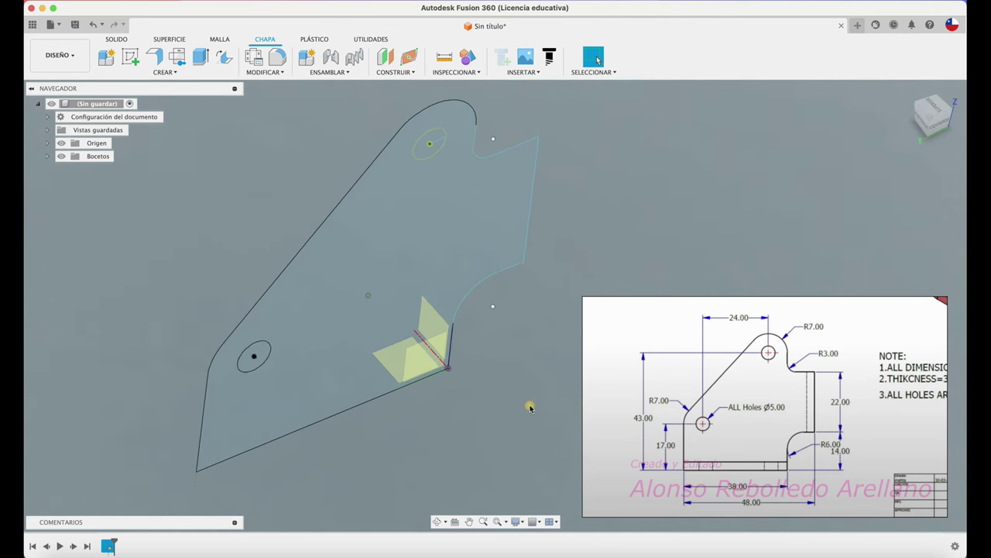
click(178, 65)
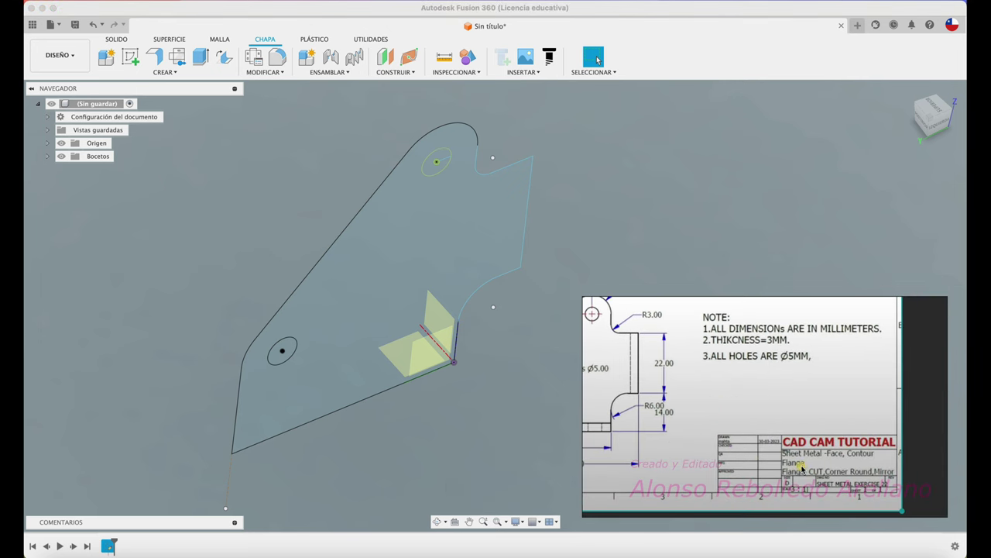
click(178, 65)
click(178, 65)
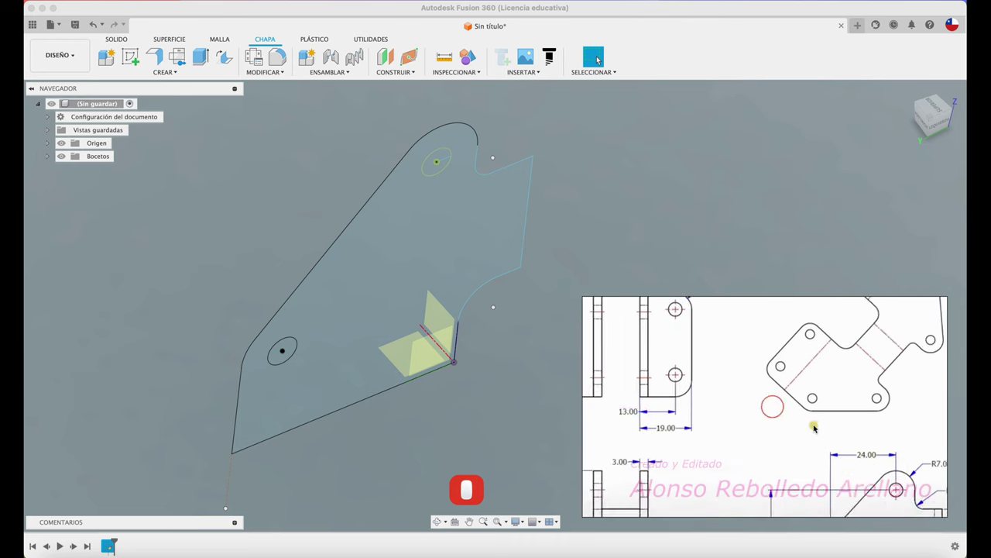
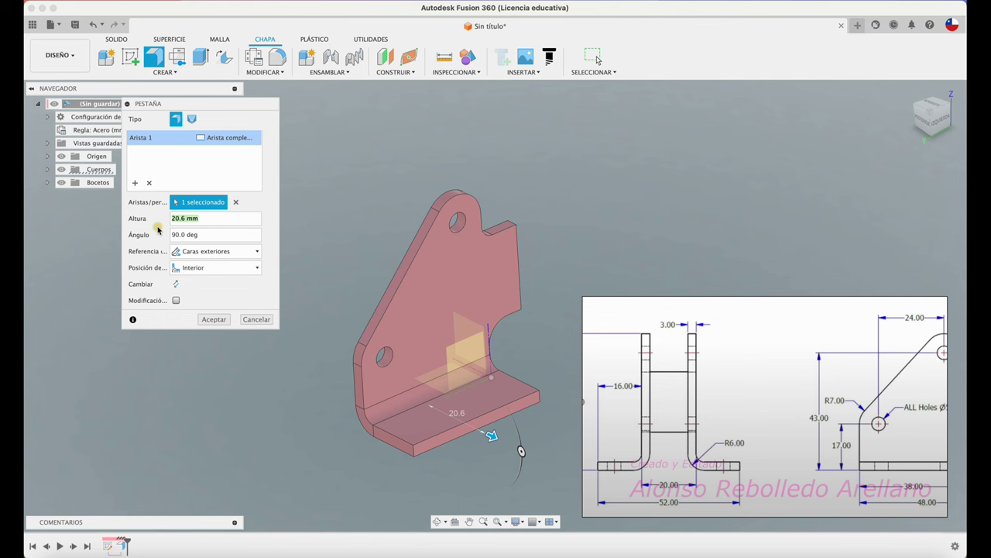
Step: Bend a 16 mm high flange out from the plate's lower edge
text(16)
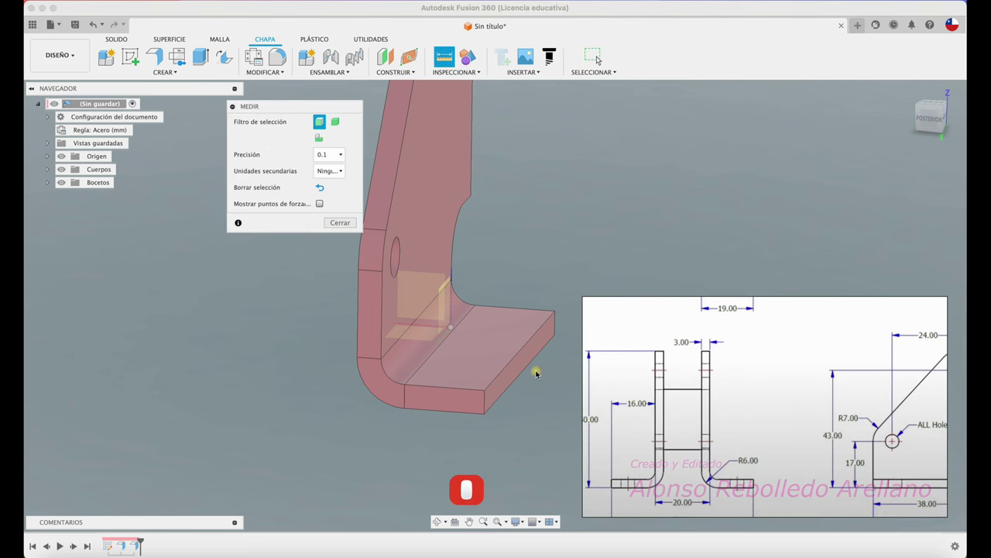
Step: Measure a flange edge at 9.4 mm with Inspect Measure and close the result
click(178, 65)
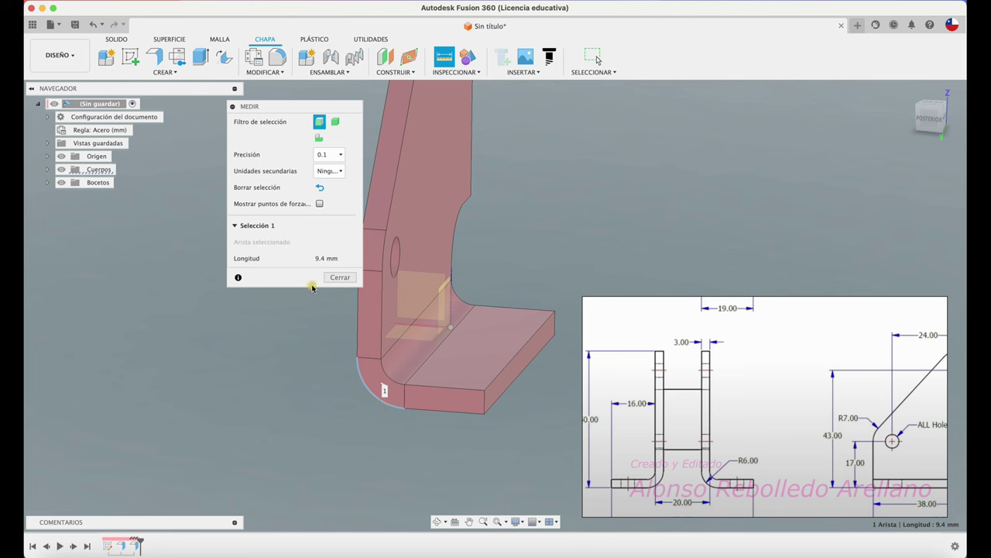
click(178, 65)
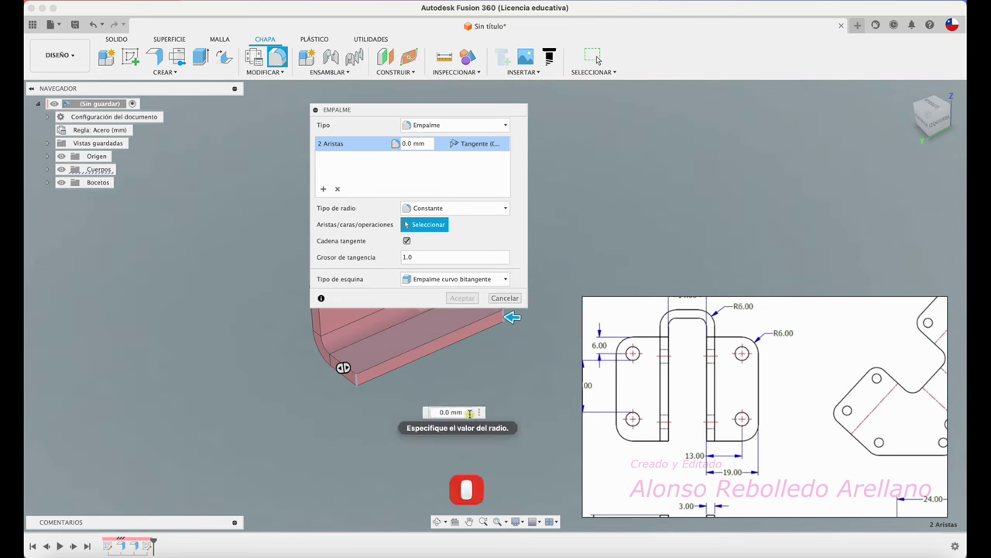
Step: Round the flange's two outer corner edges with a 6 mm fillet
key(6)
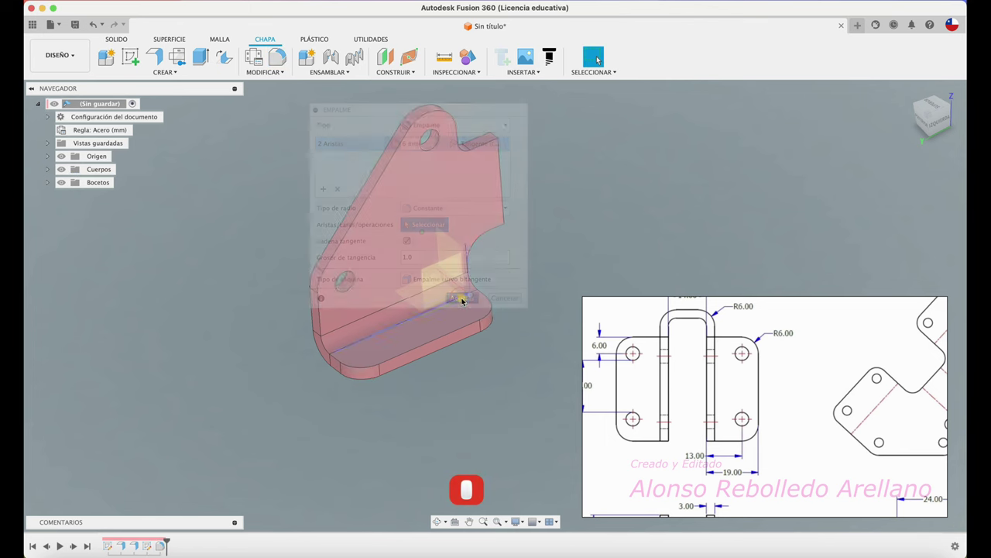
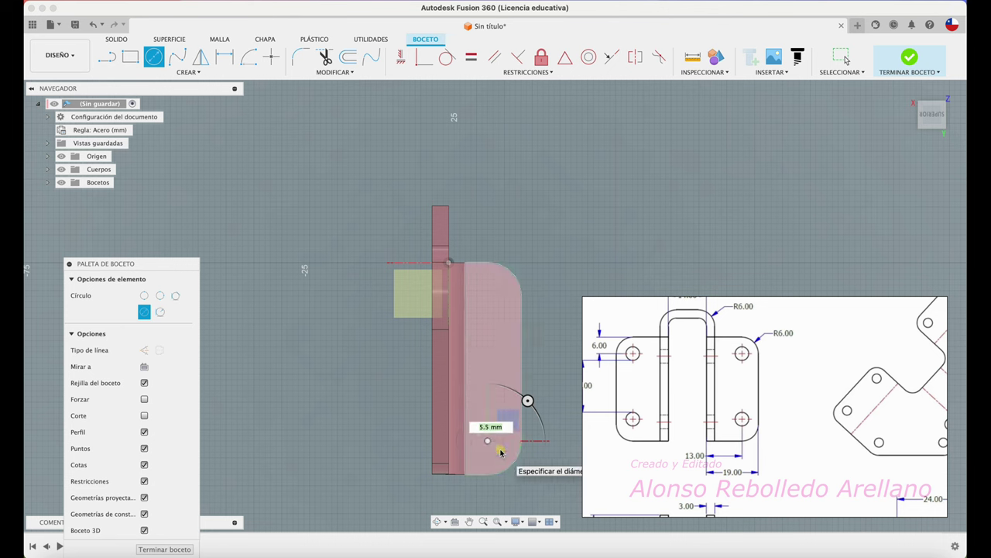
Step: Draw a 5 mm diameter hole circle on the flange face and leave the circle tool
key(5)
key(Return)
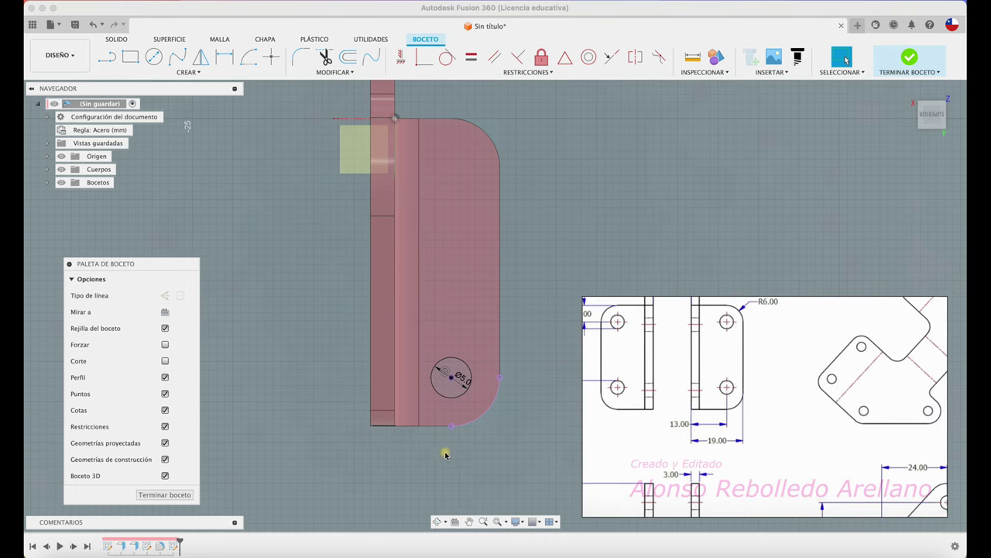
key(d)
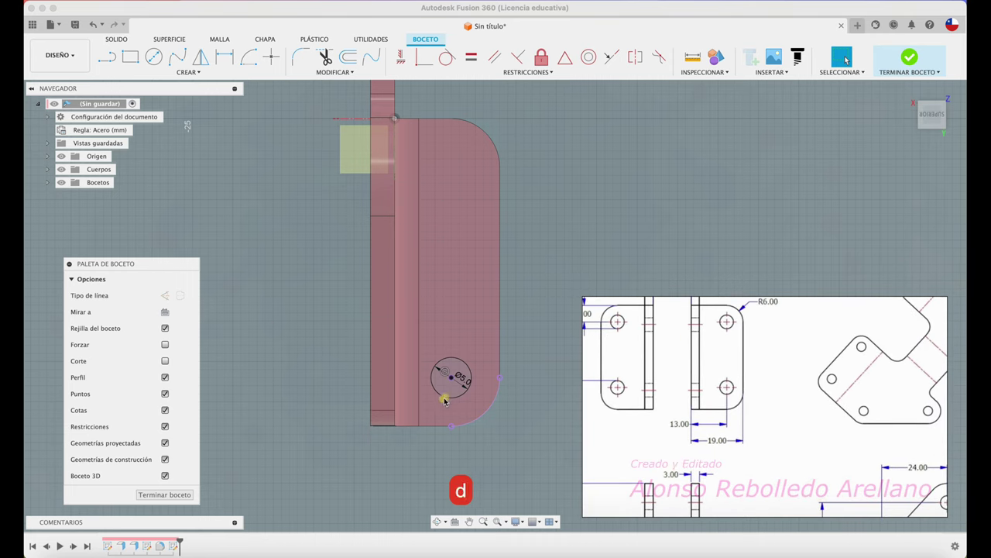
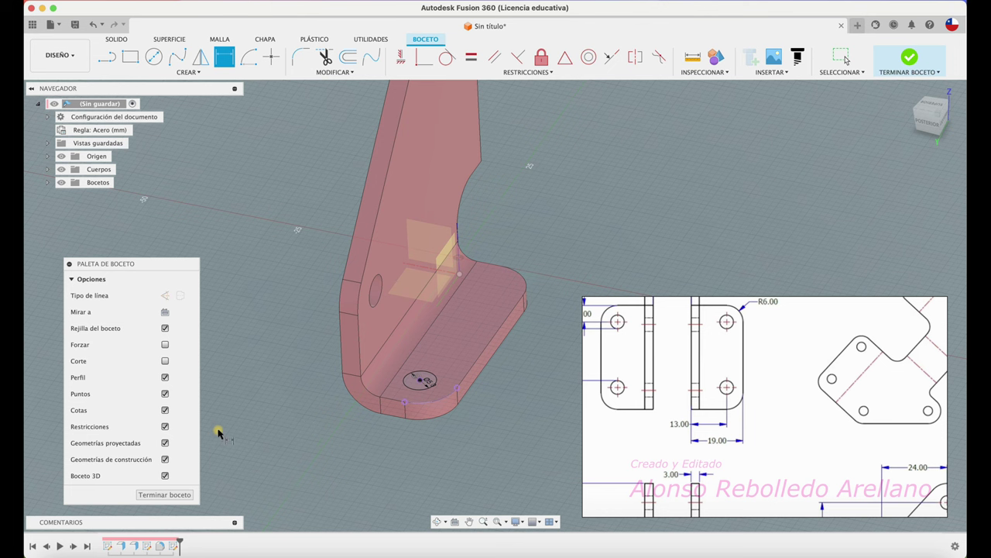
key(Escape)
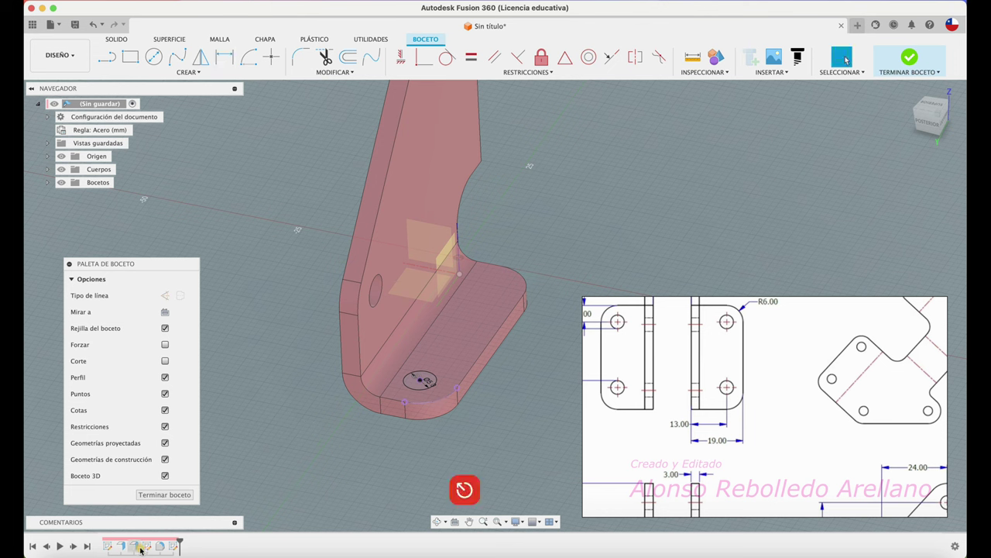
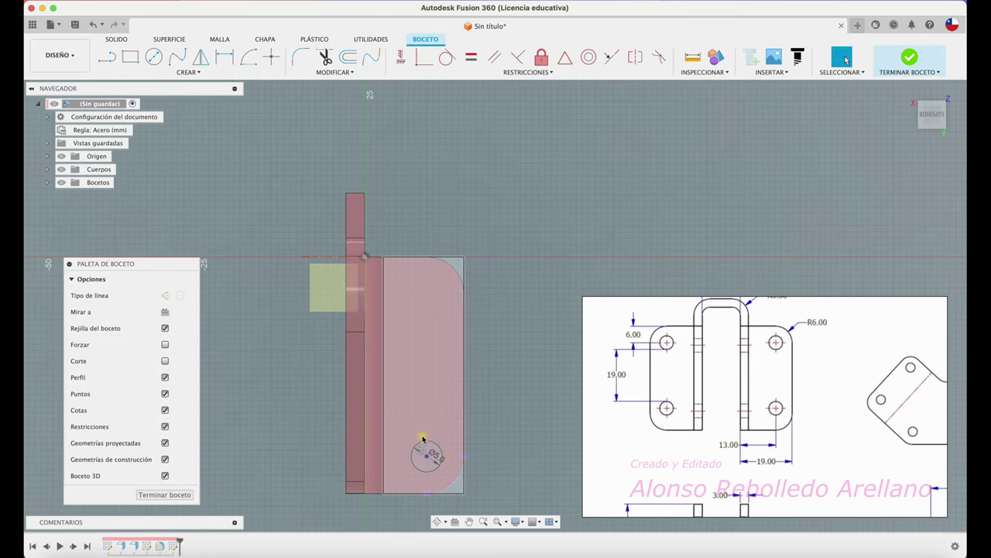
Step: Read the circle's 5 mm diameter and start a horizontal line from the flange's right edge
key(d)
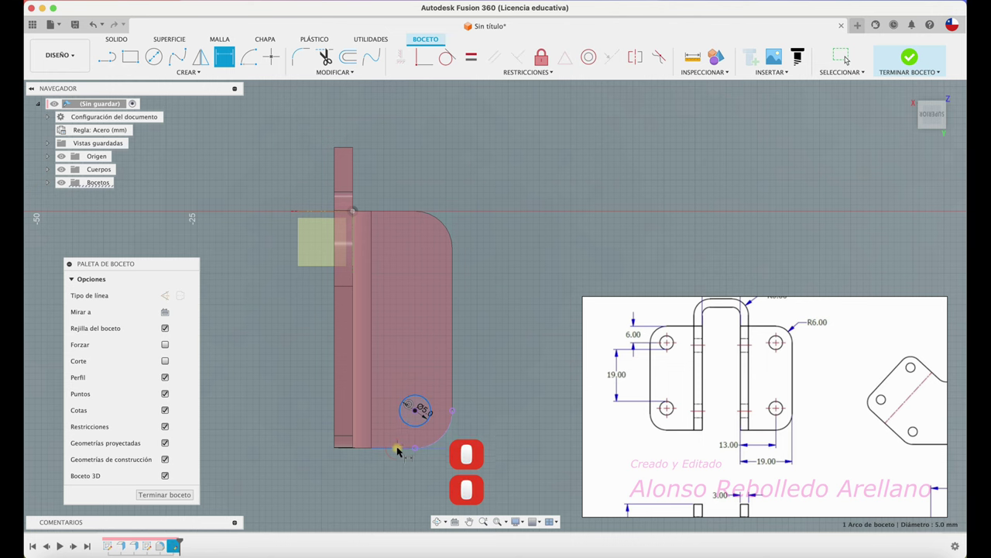
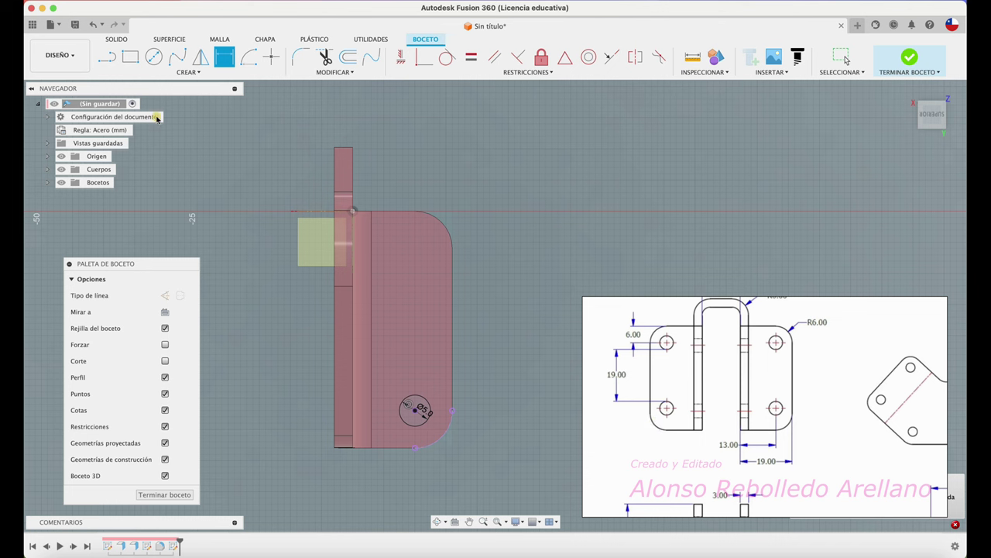
click(660, 56)
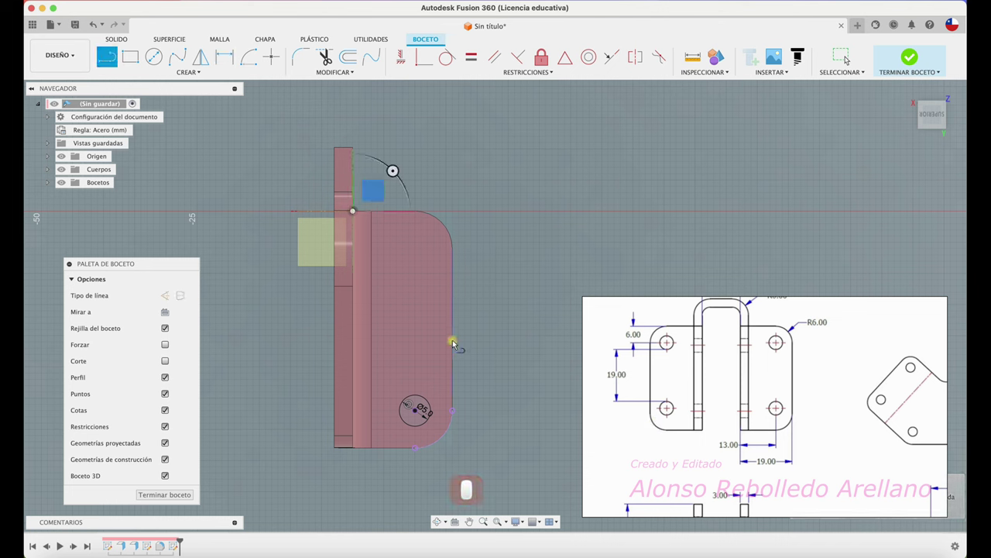